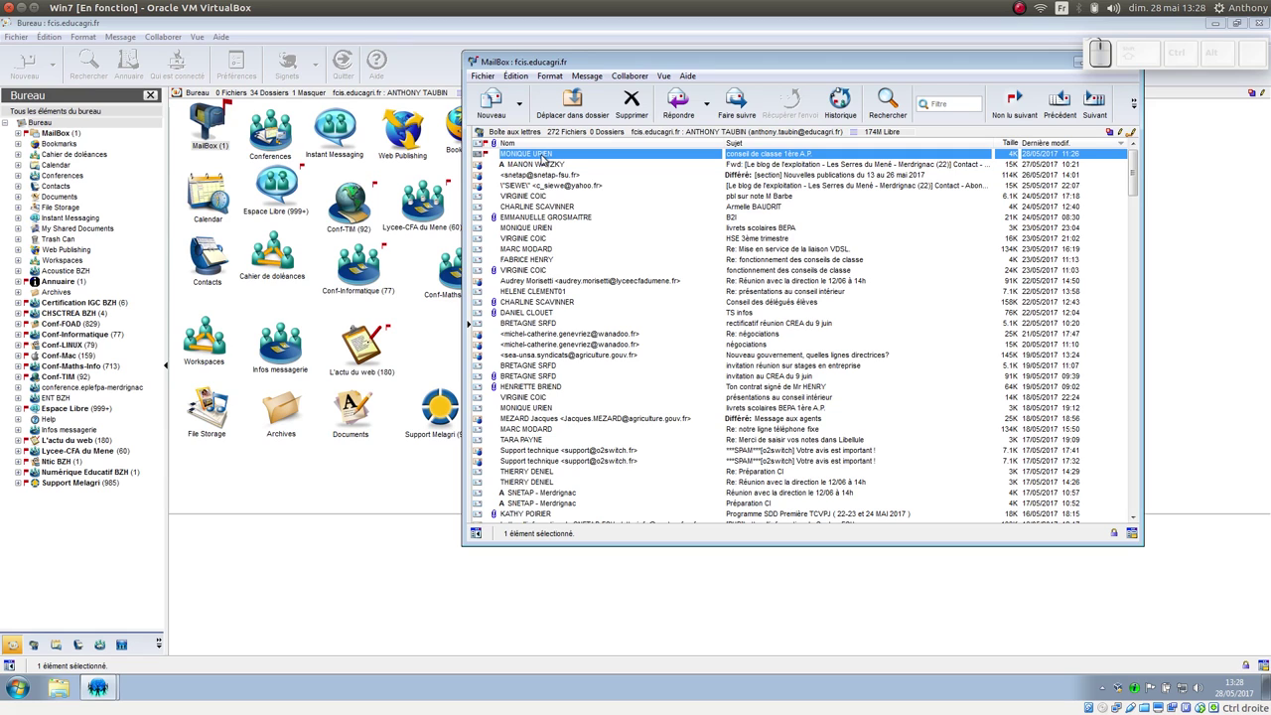
View the newest message's properties and keep its default expiration period.
right_click(546, 154)
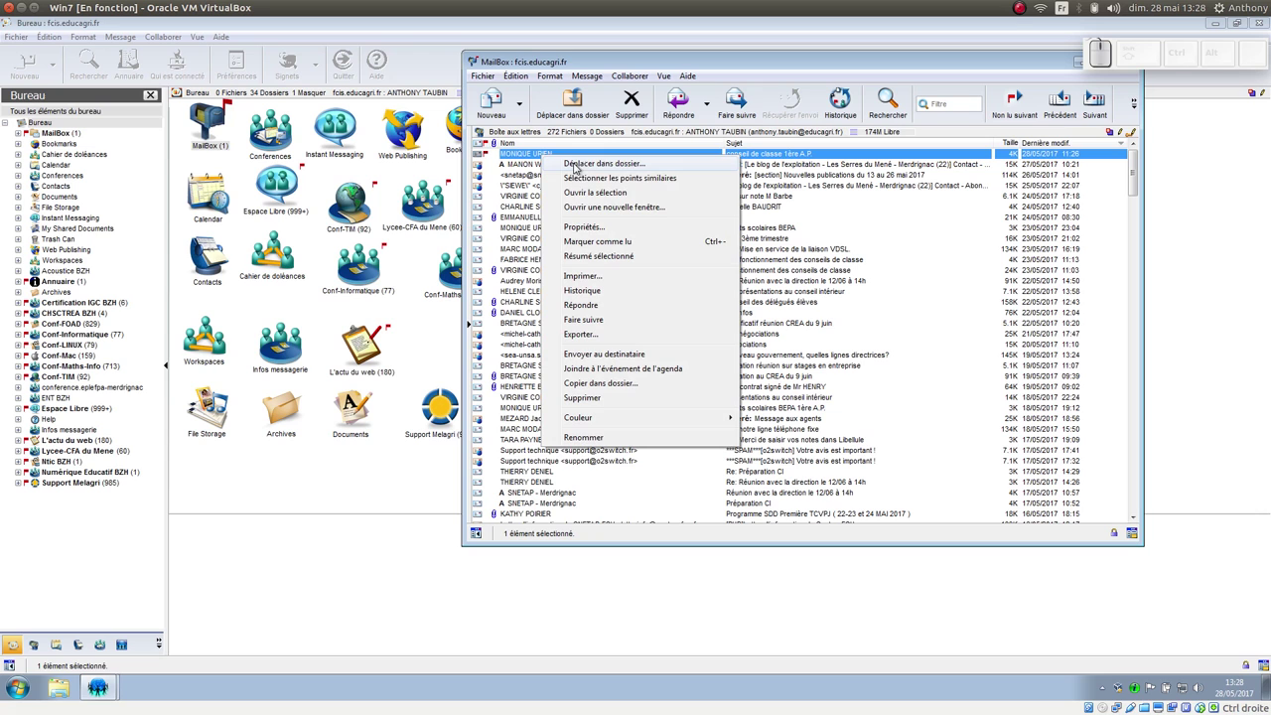
click(577, 221)
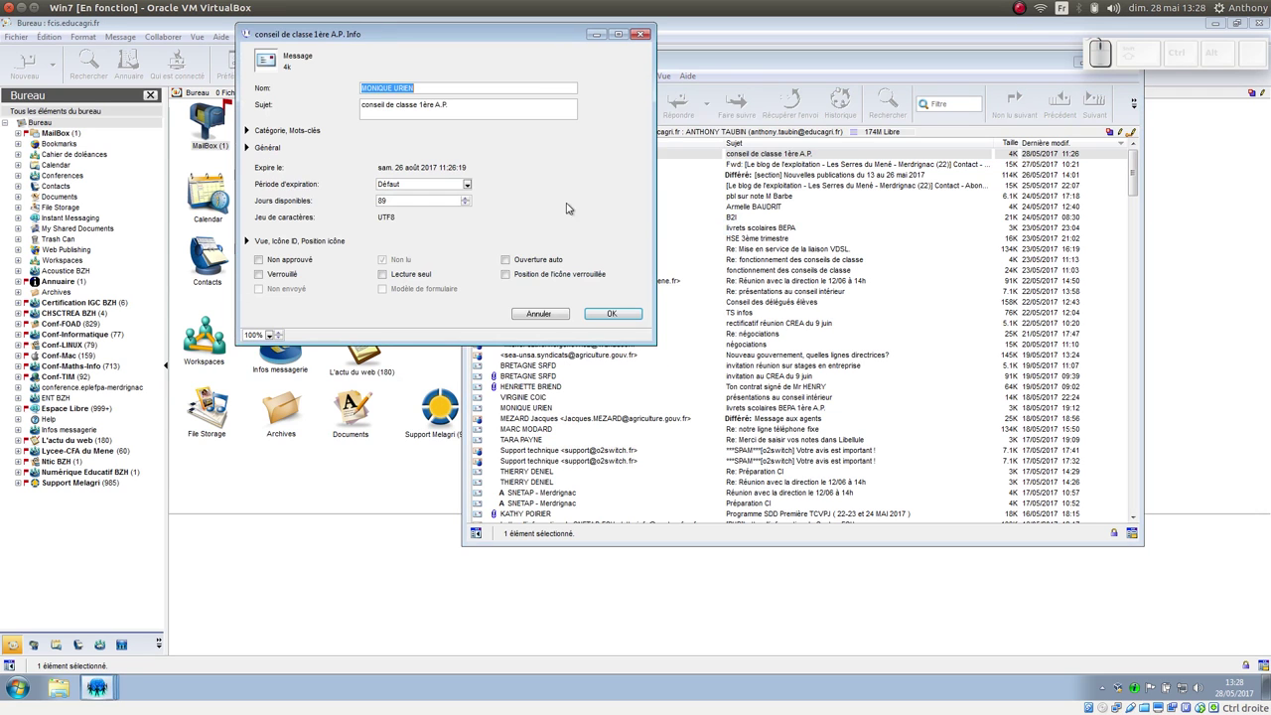
click(540, 36)
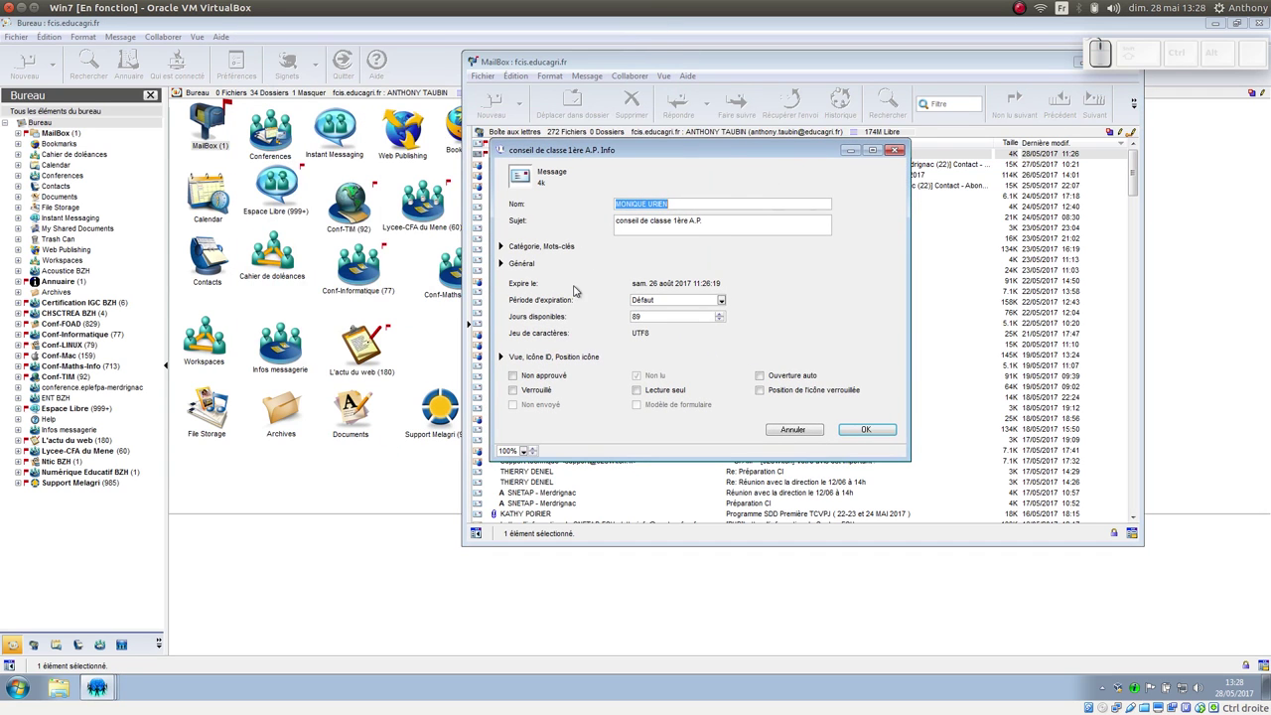
click(653, 296)
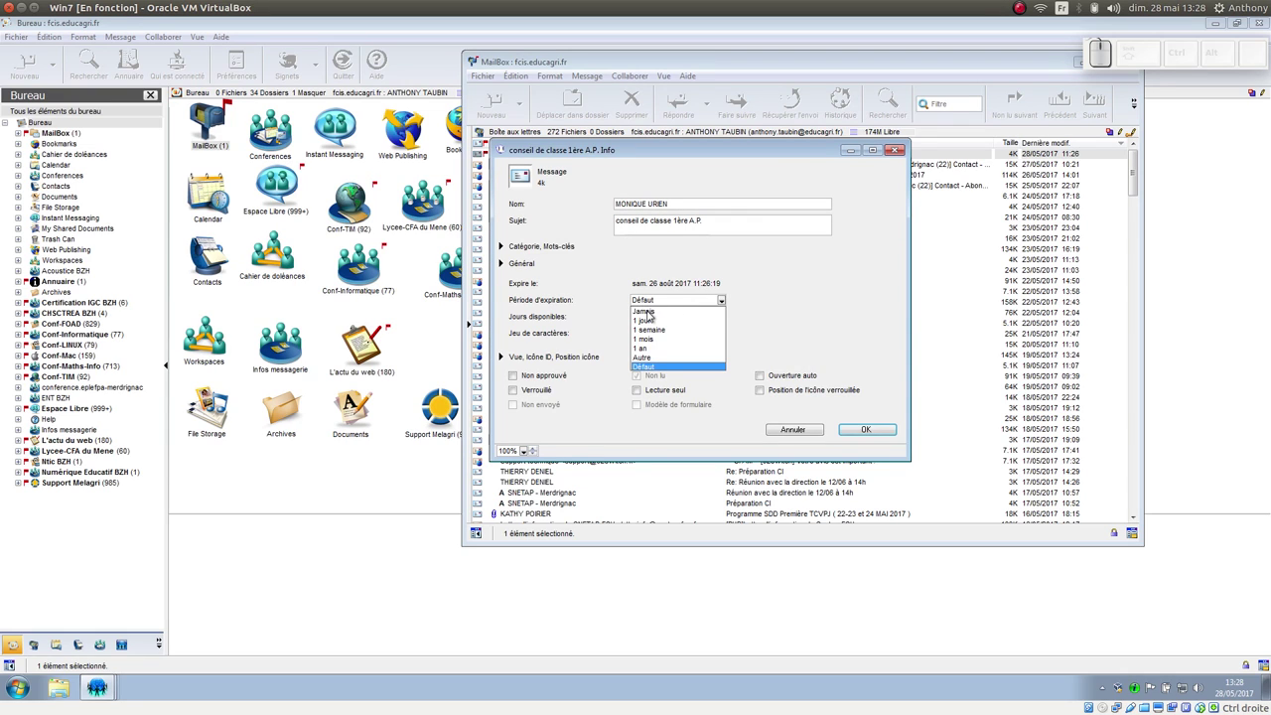
click(742, 302)
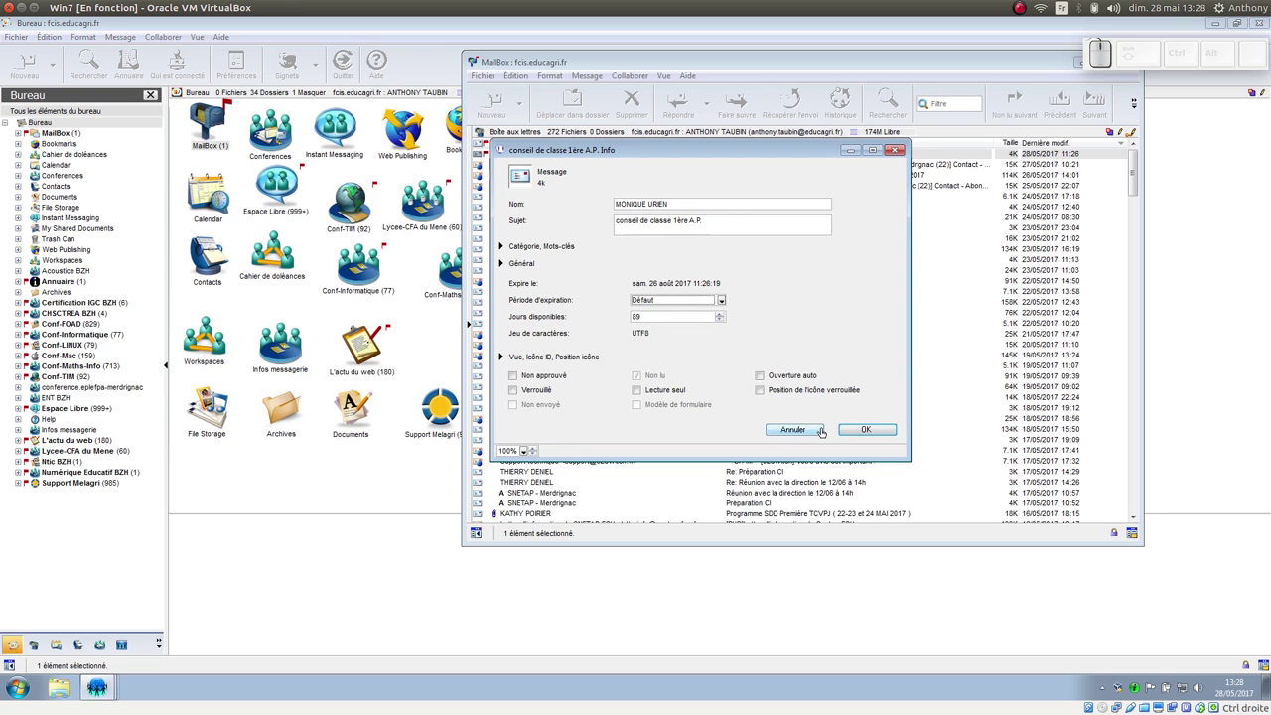
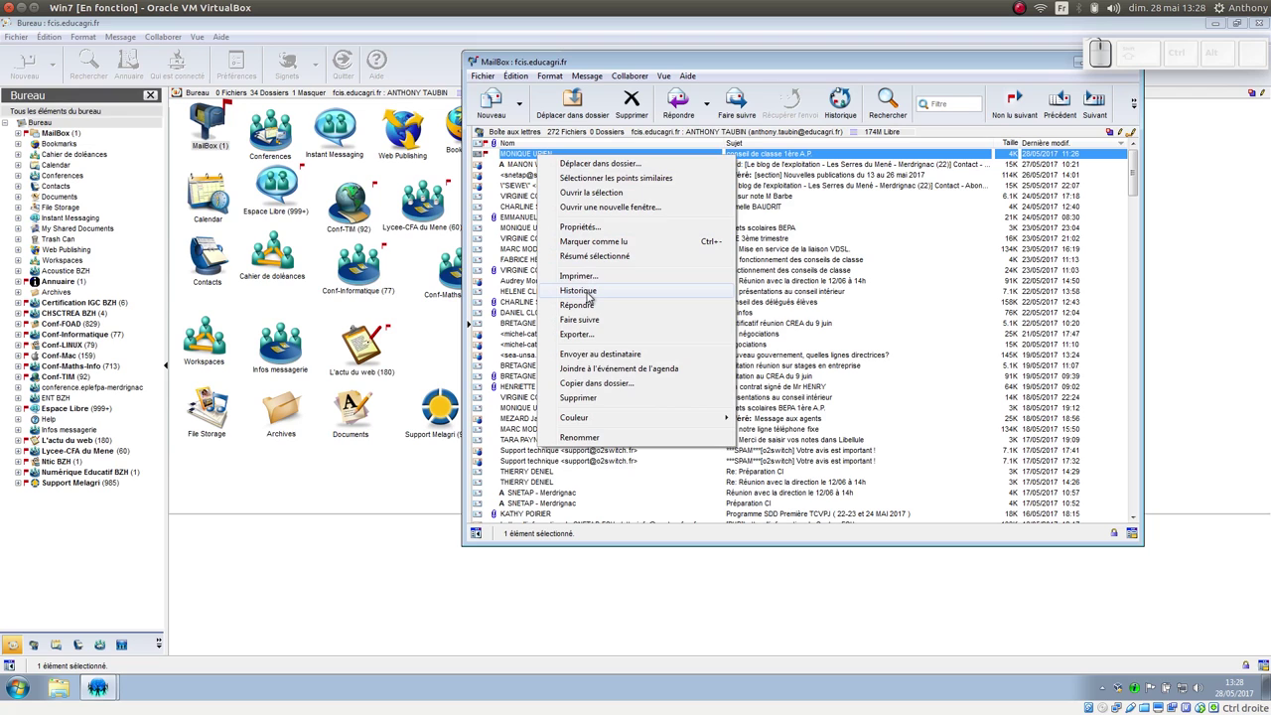
Review the message's history, then close the mailbox and bring up its Règles.
click(591, 291)
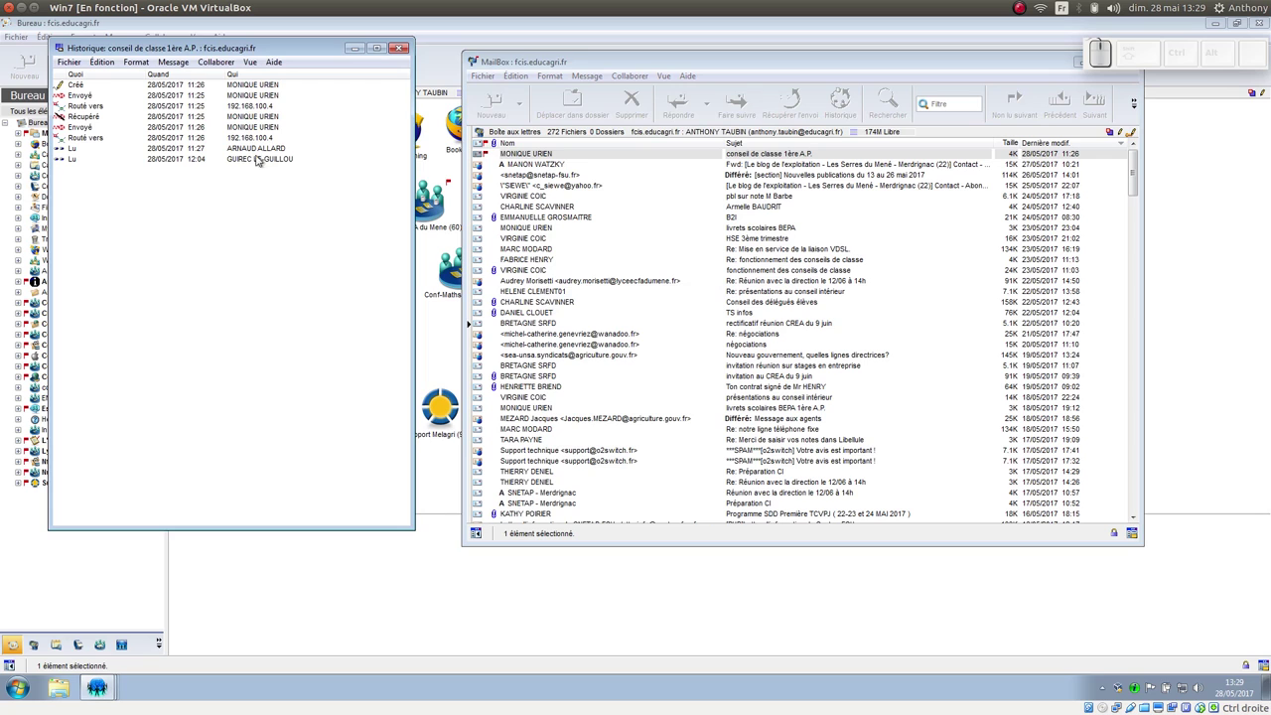
click(404, 60)
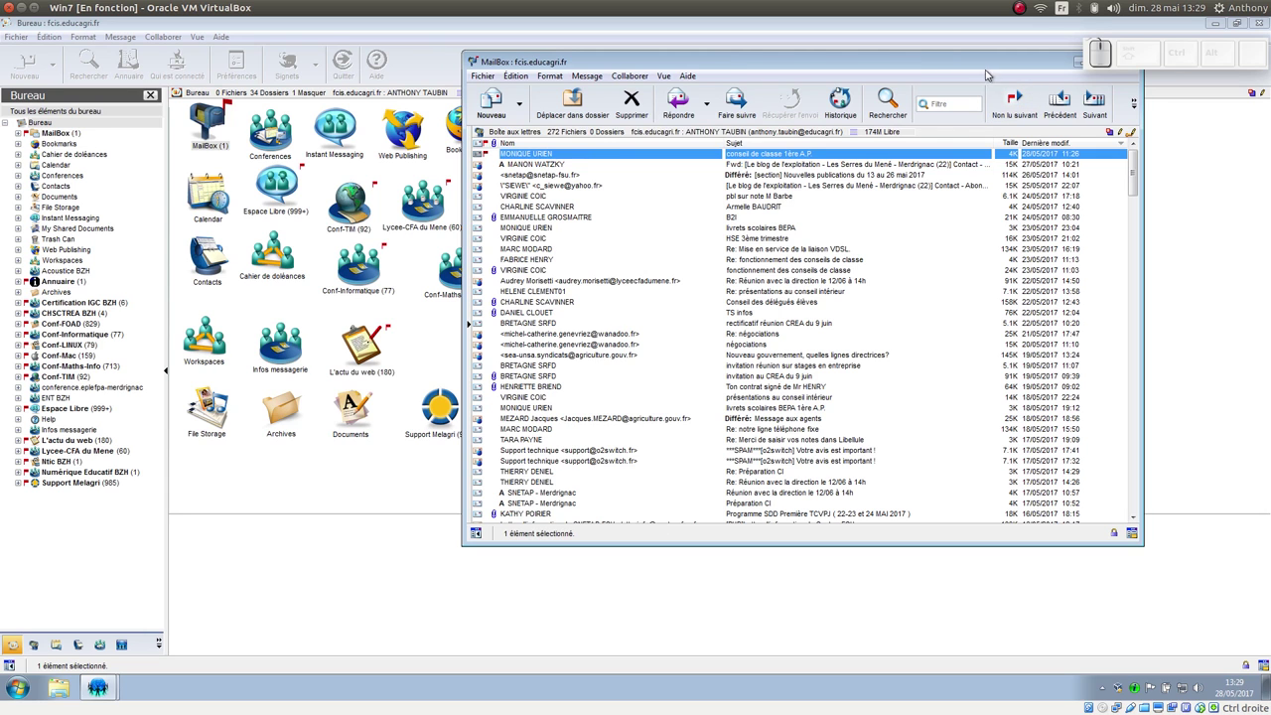
click(986, 60)
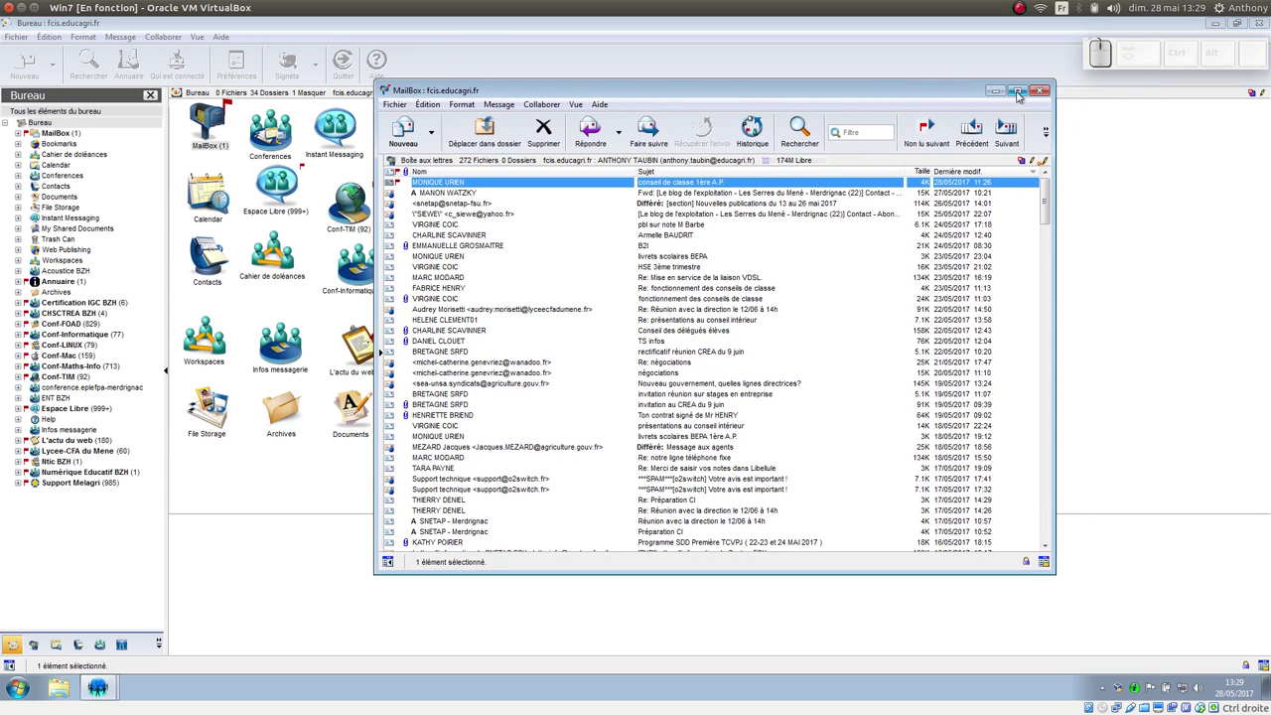
click(1041, 89)
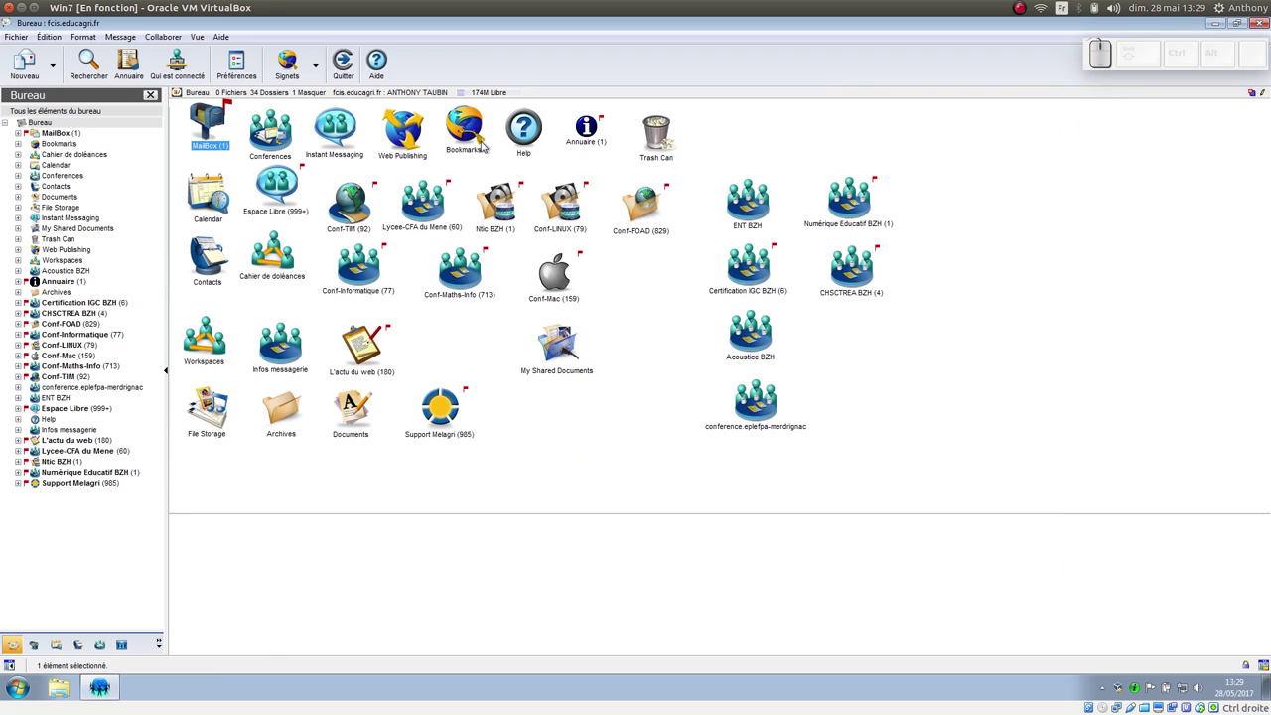
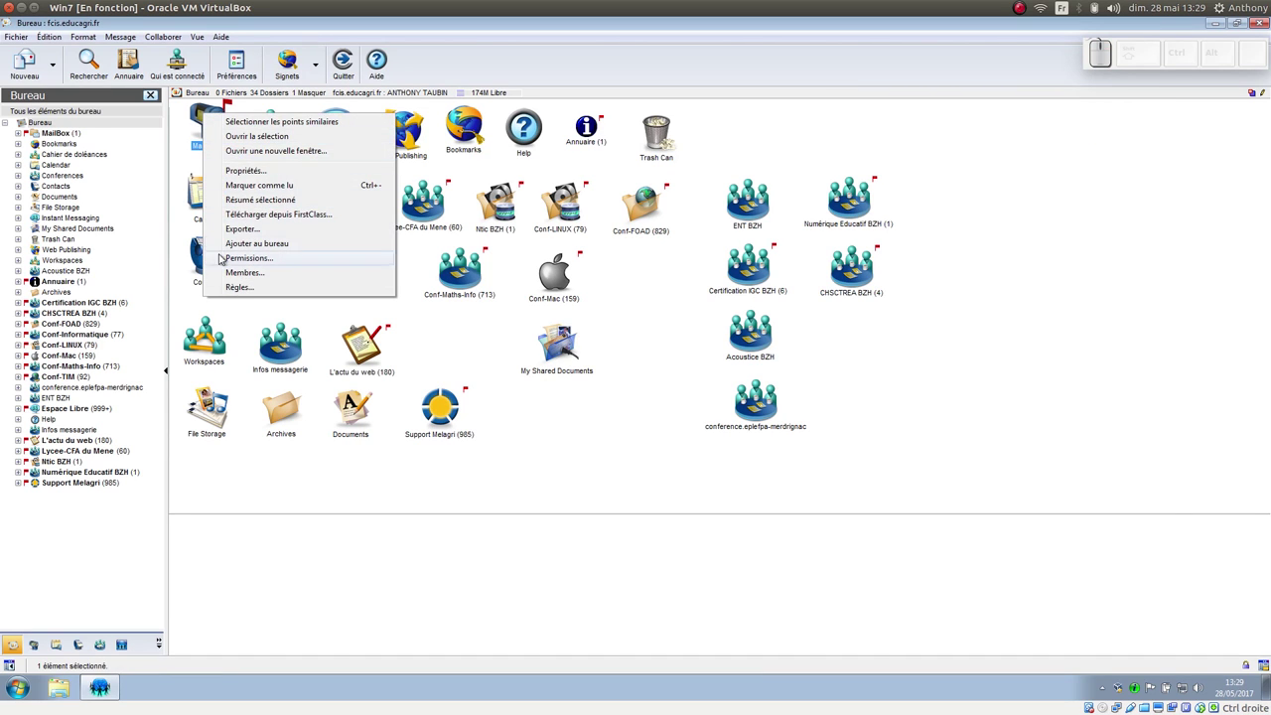
click(232, 288)
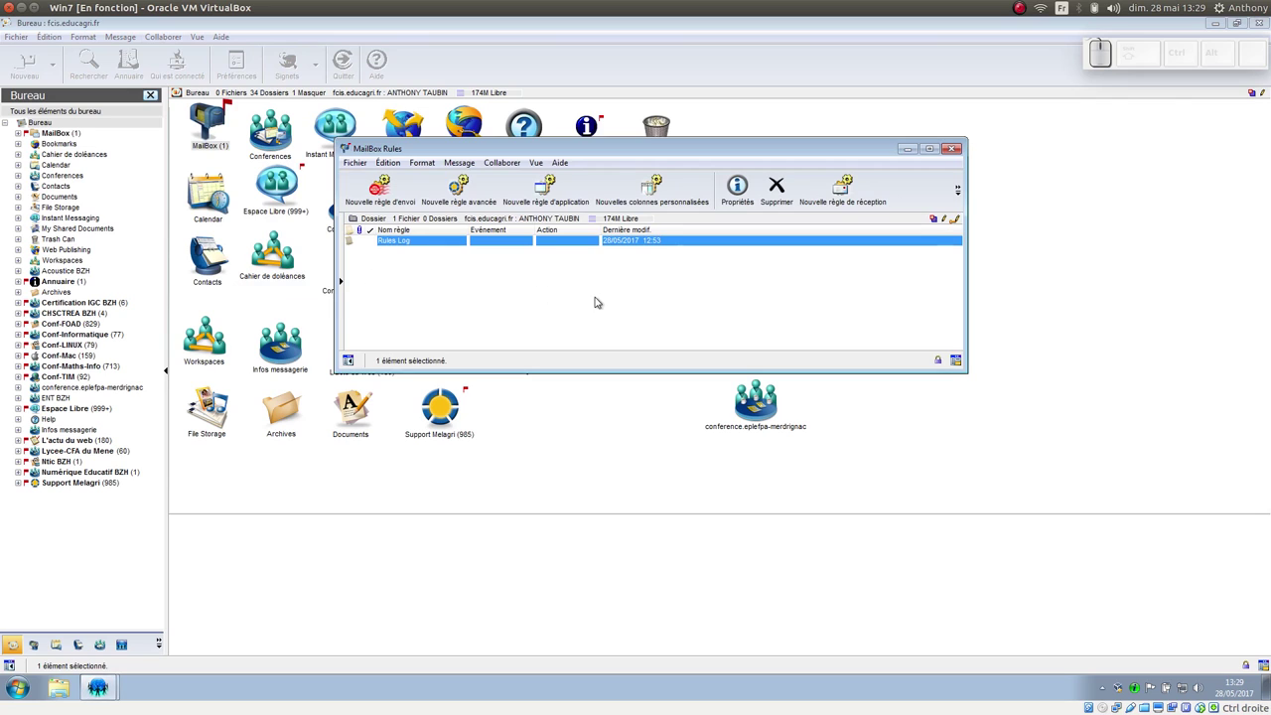
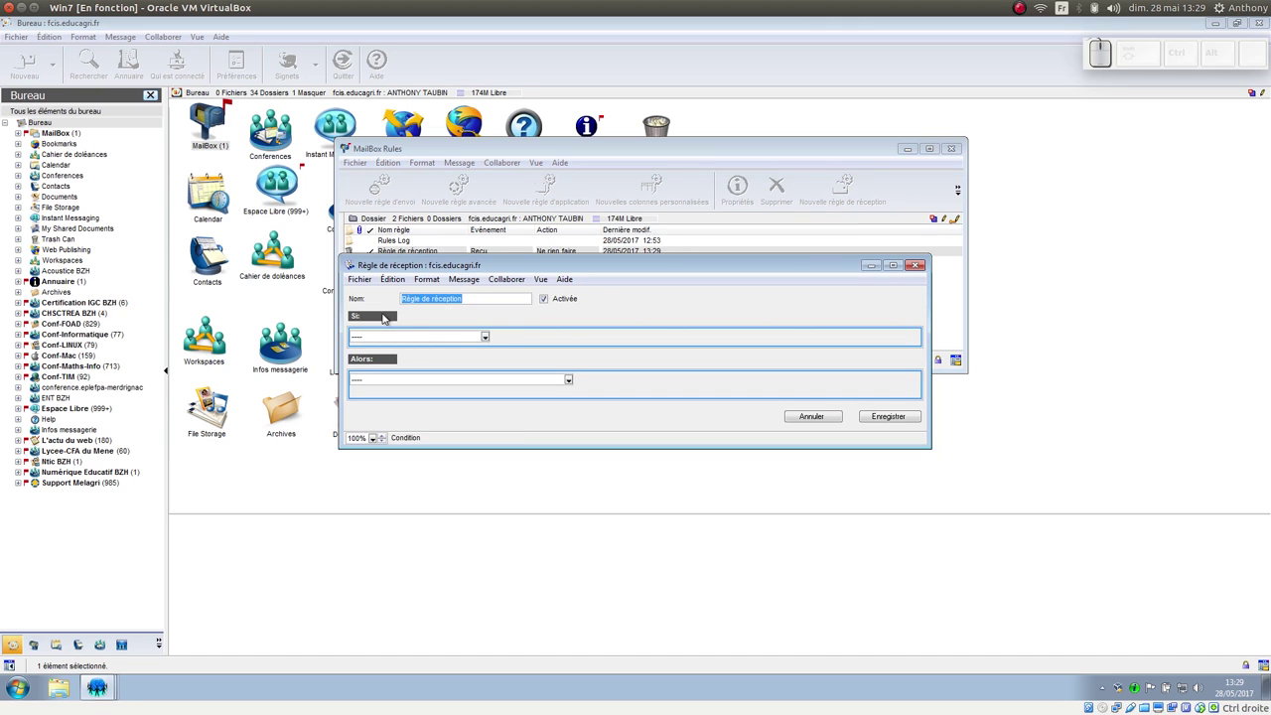
Save a reception rule: Si Toujours, Alors Spécifier la période d'expiration Jamais.
click(494, 333)
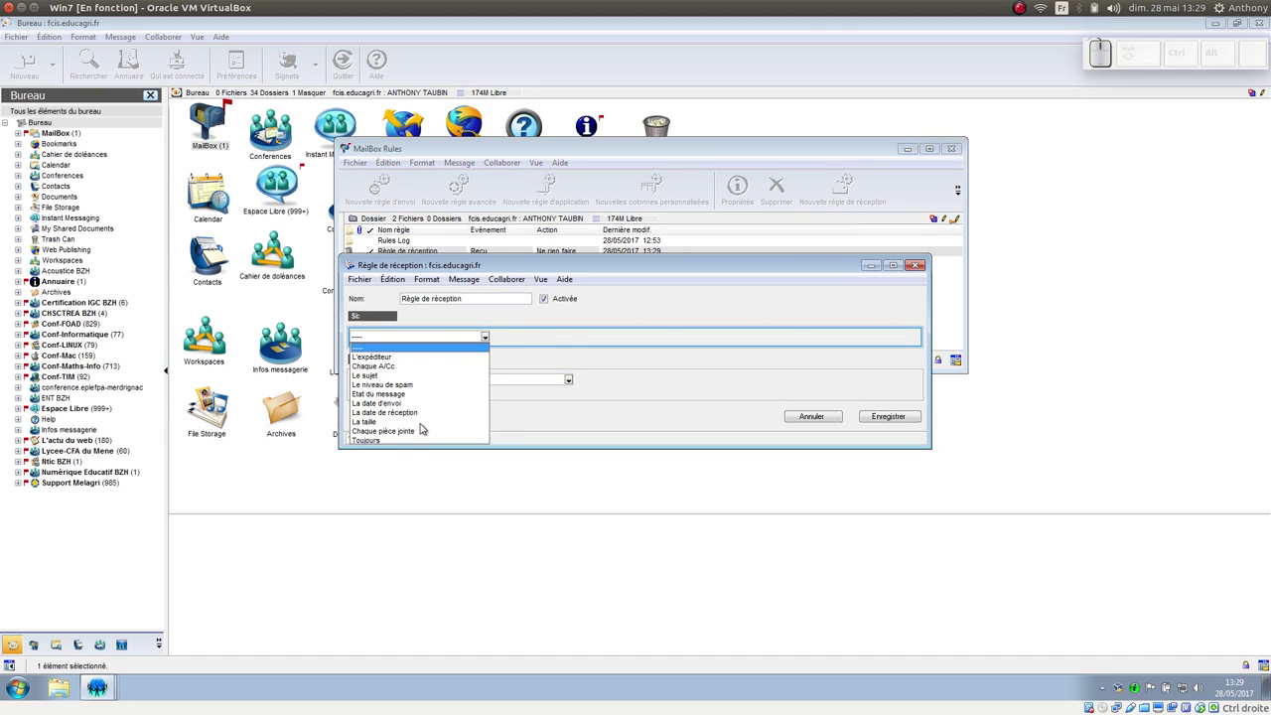
click(378, 440)
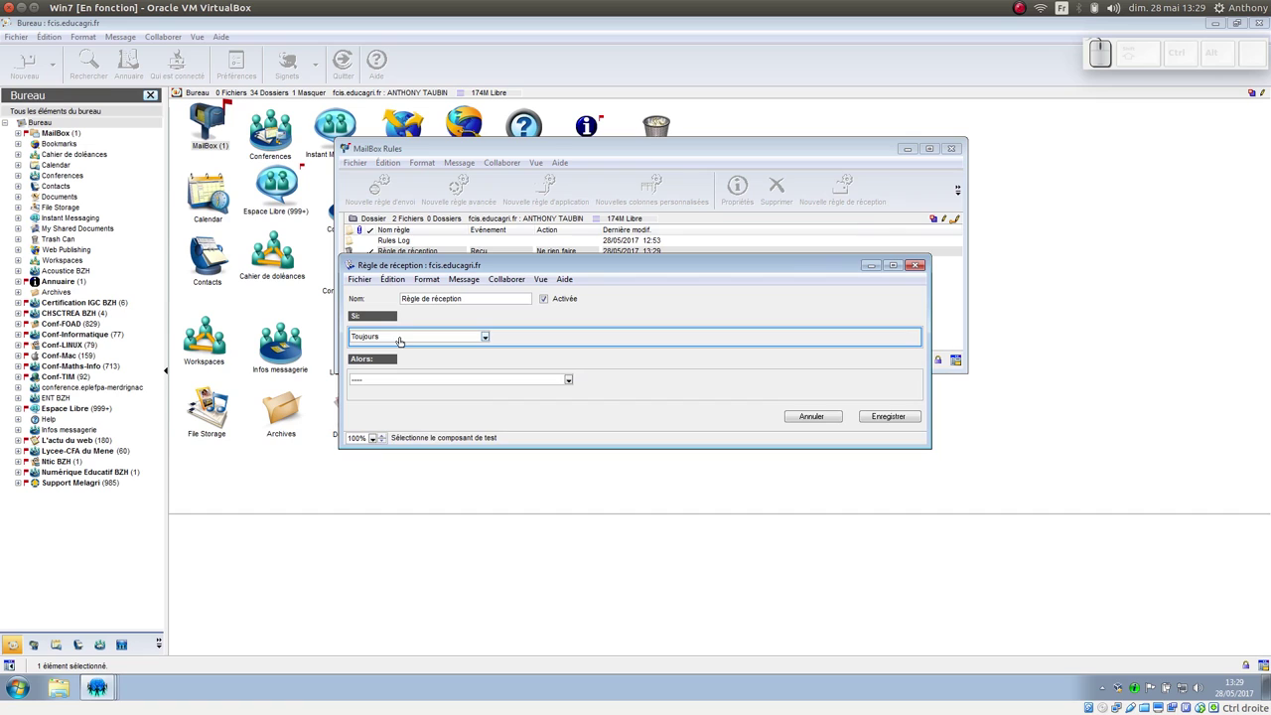
click(572, 379)
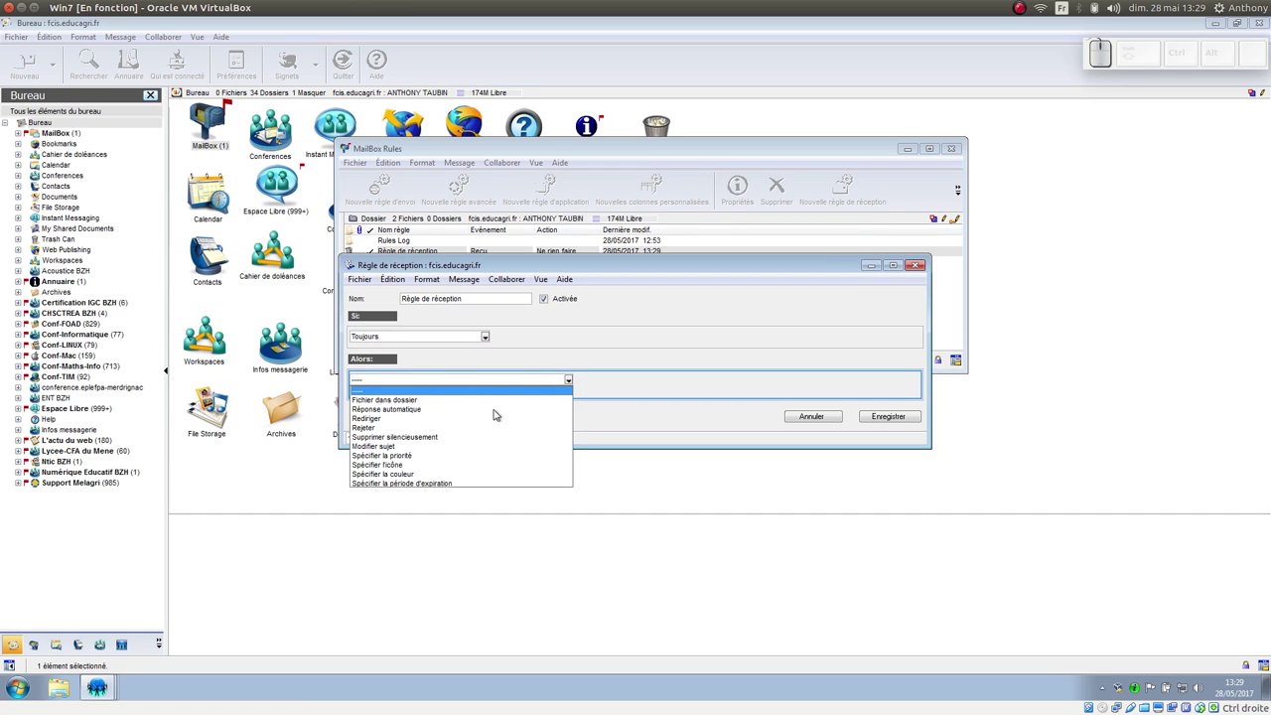
click(440, 486)
click(618, 382)
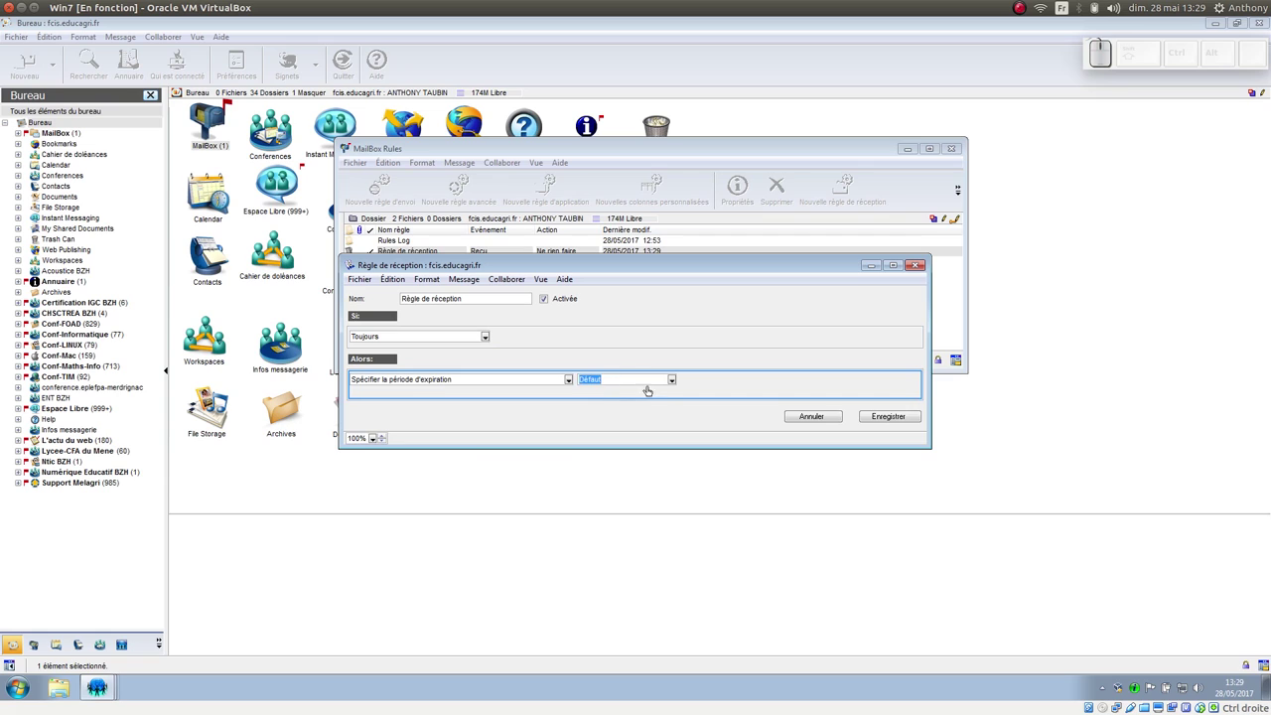
click(678, 380)
click(661, 394)
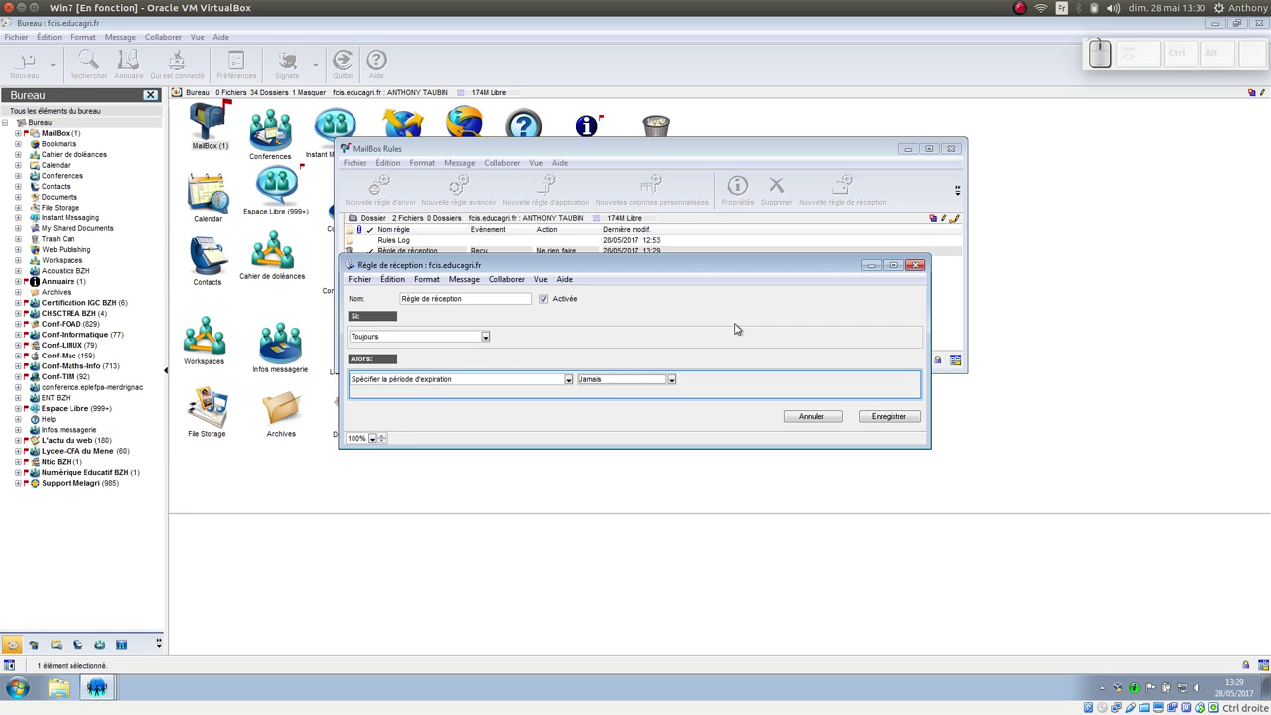
click(831, 411)
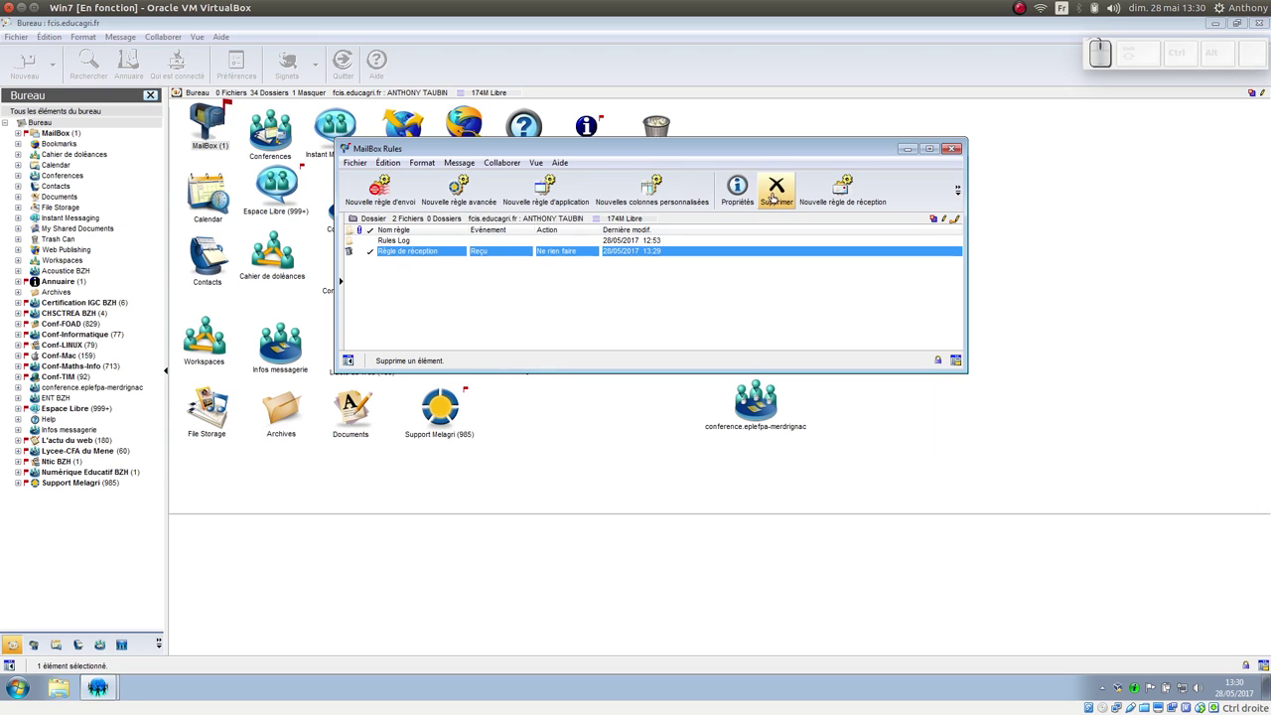
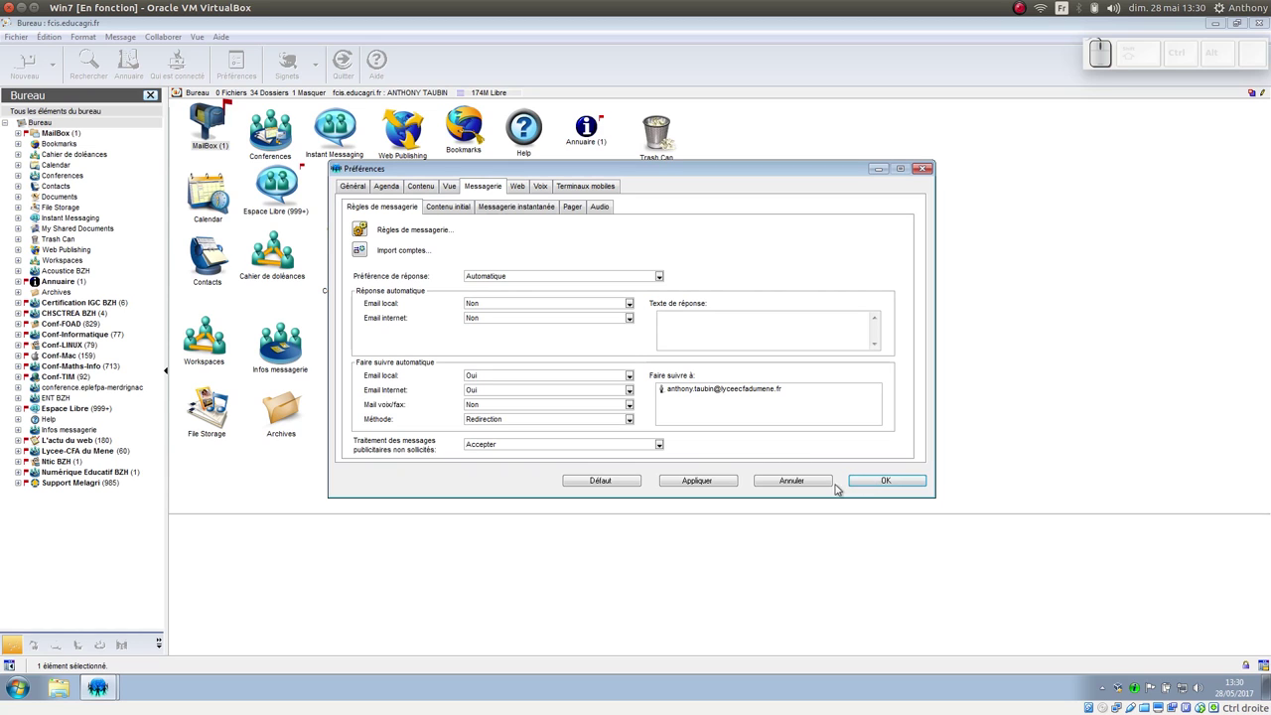
Confirm the messaging preferences with automatic forwarding set to Oui for local and internet mail.
click(803, 477)
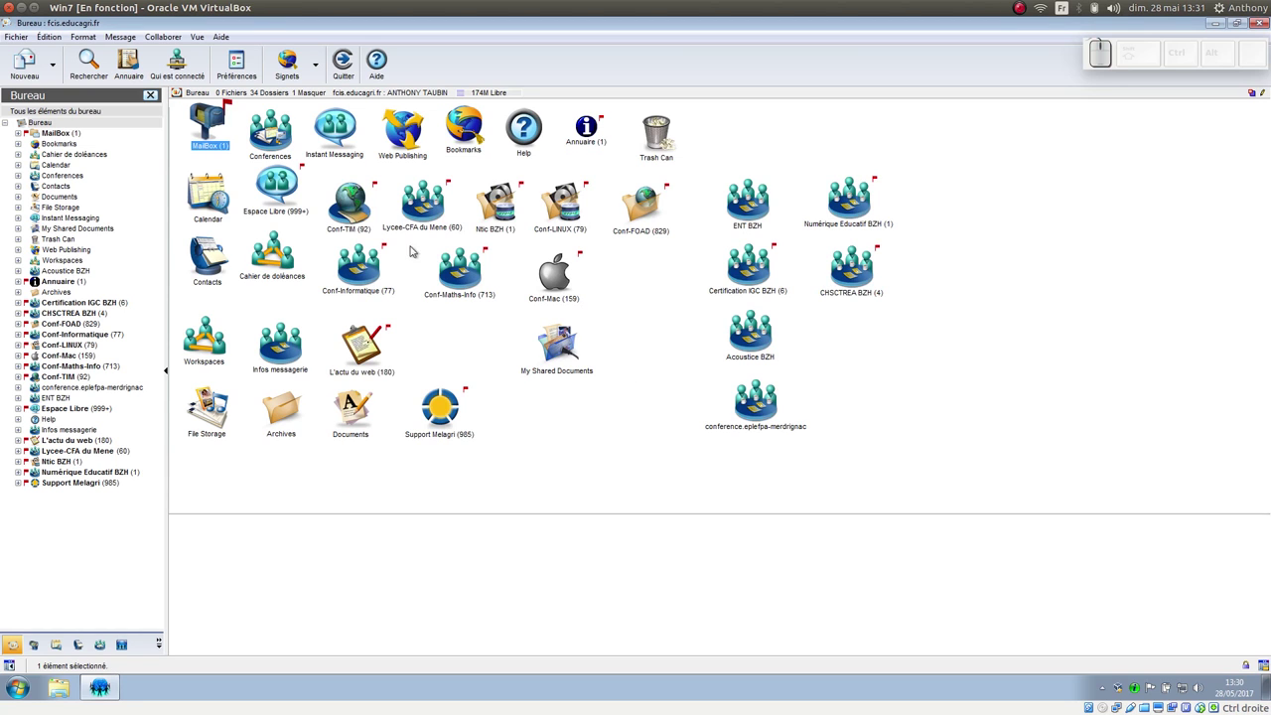
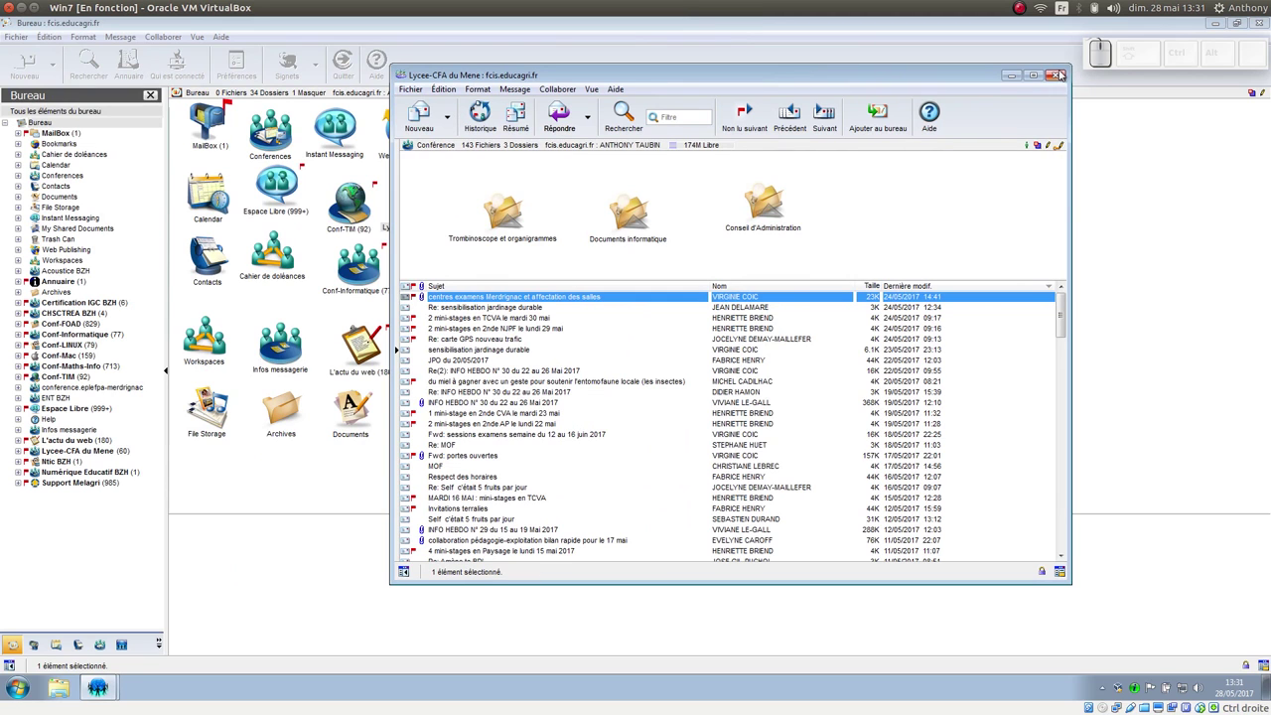
Close the Lycee-CFA du Mene conference and return to the MailBox message list.
click(1060, 74)
click(214, 120)
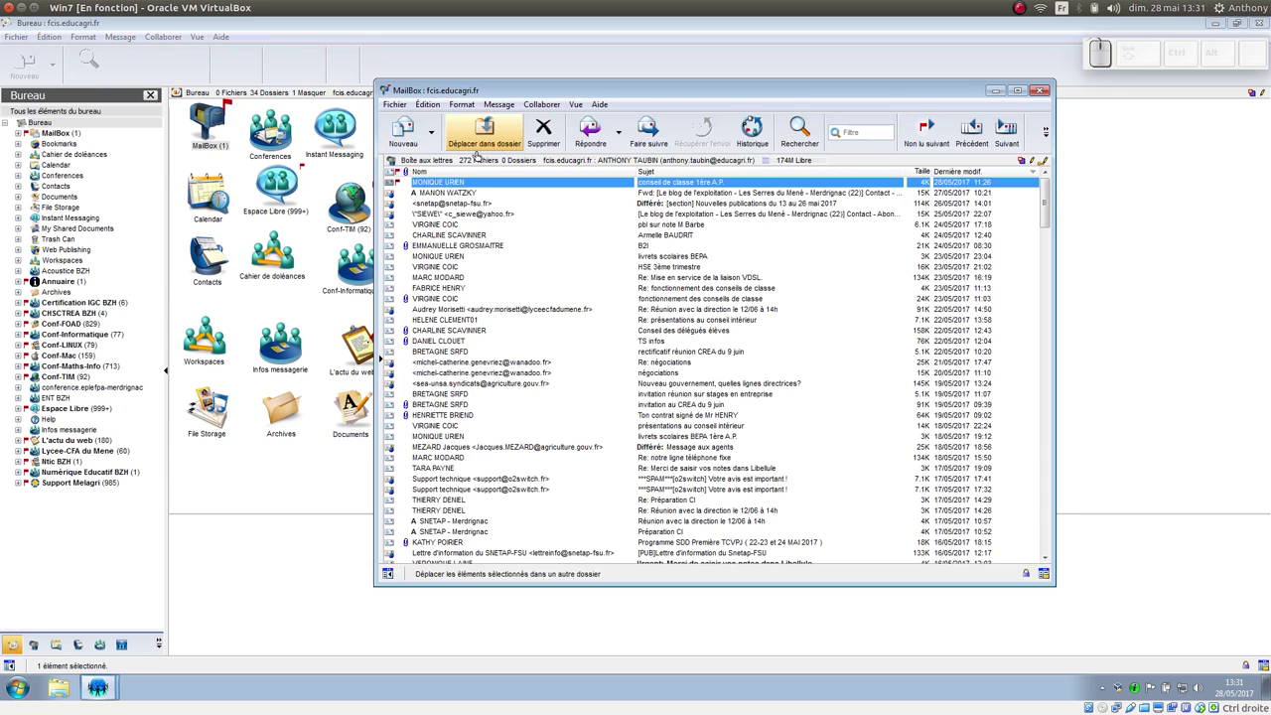
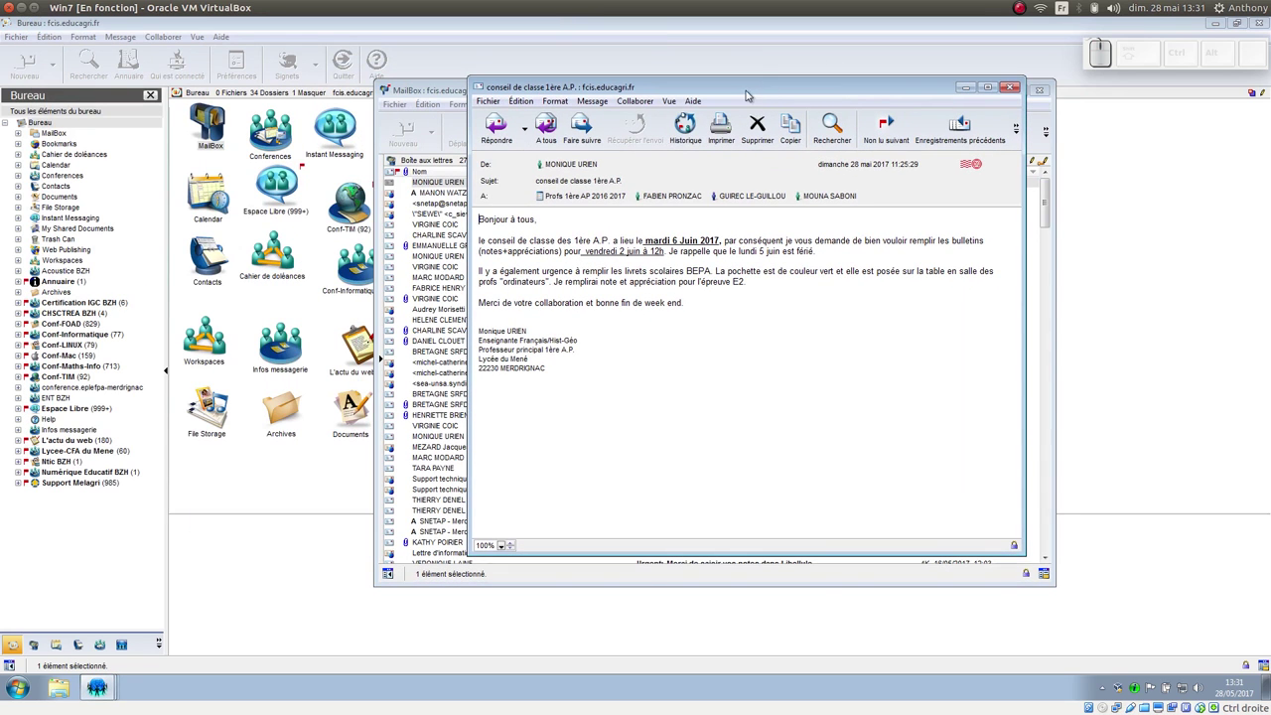
Show the reply options for the open conseil de classe 1ère A.P. message.
click(533, 136)
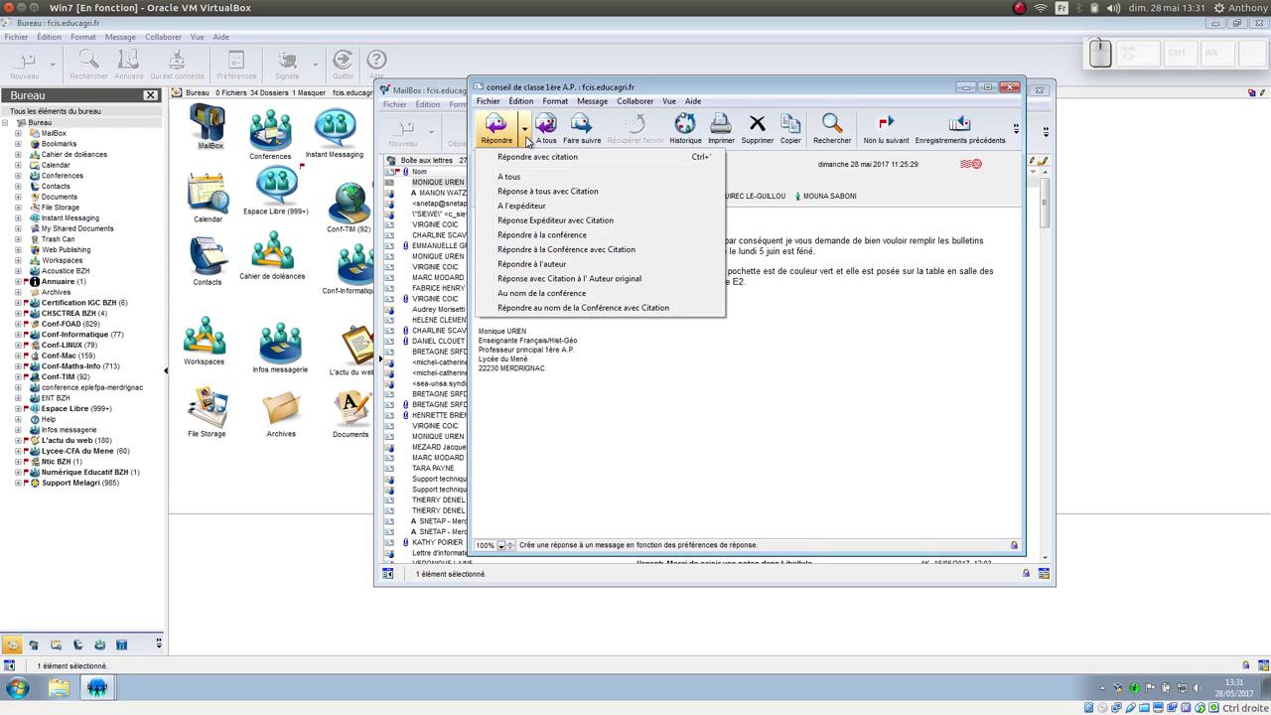
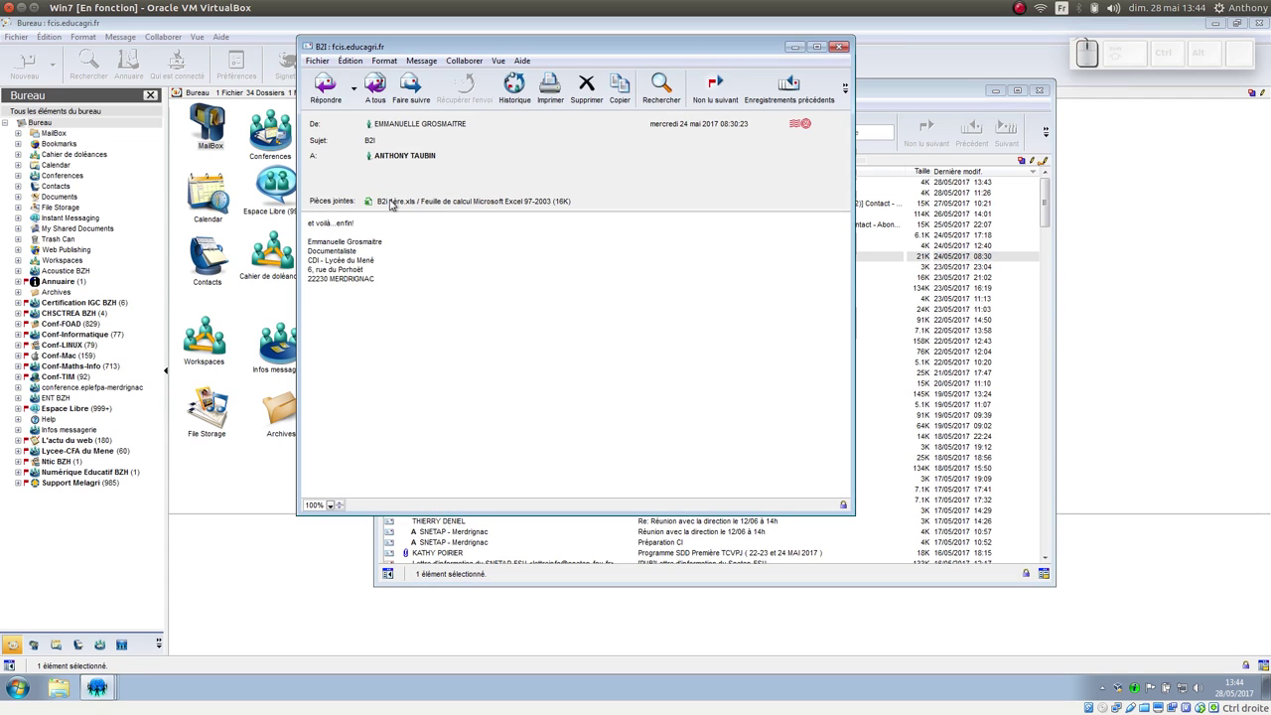
right_click(393, 201)
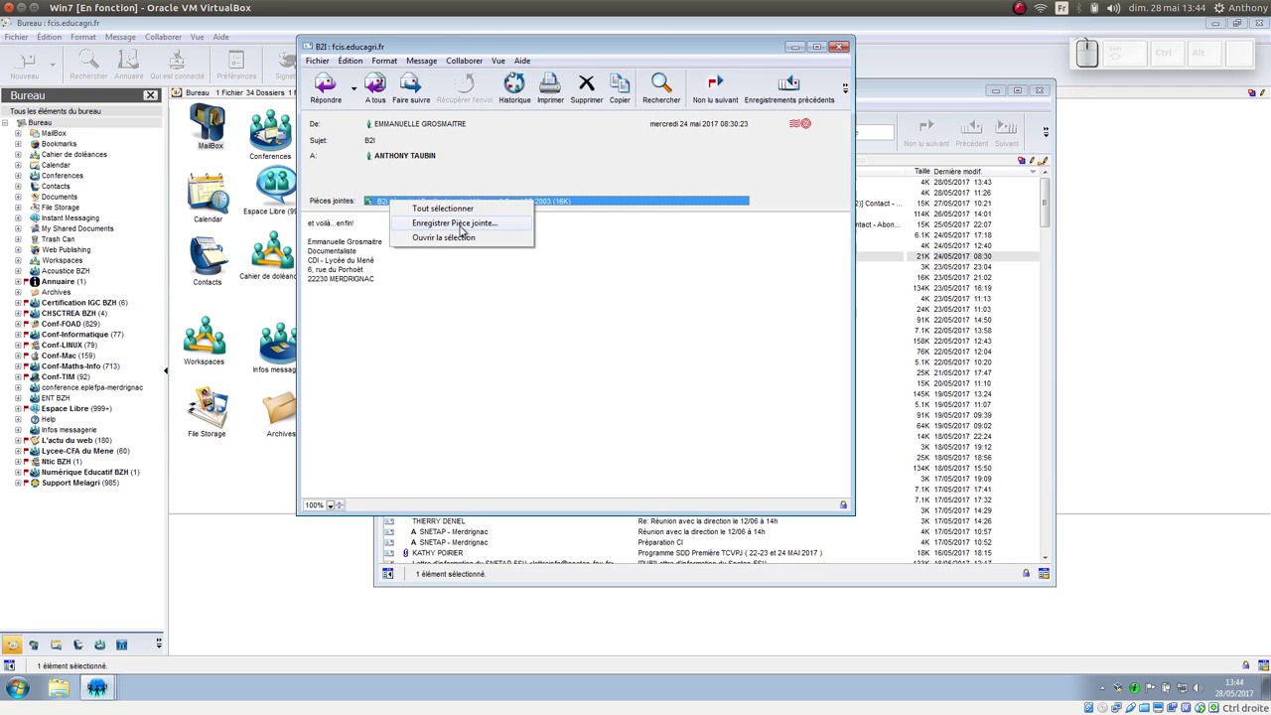
click(464, 226)
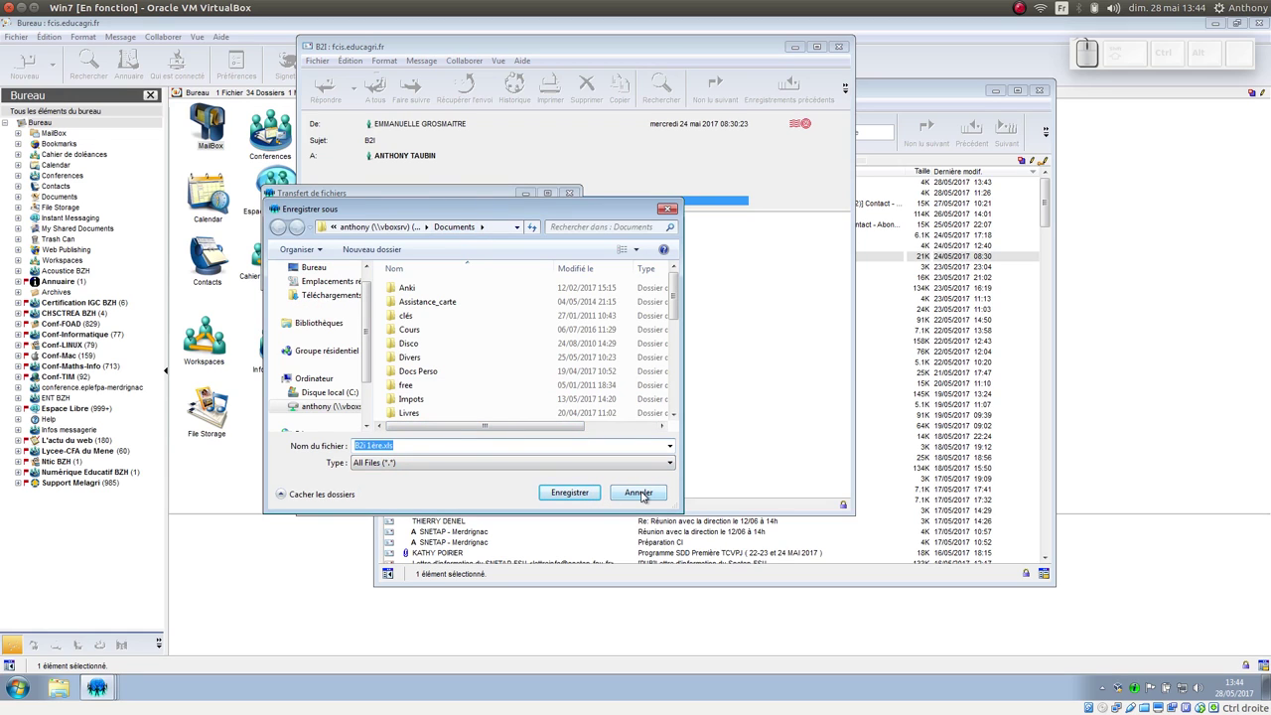
click(644, 493)
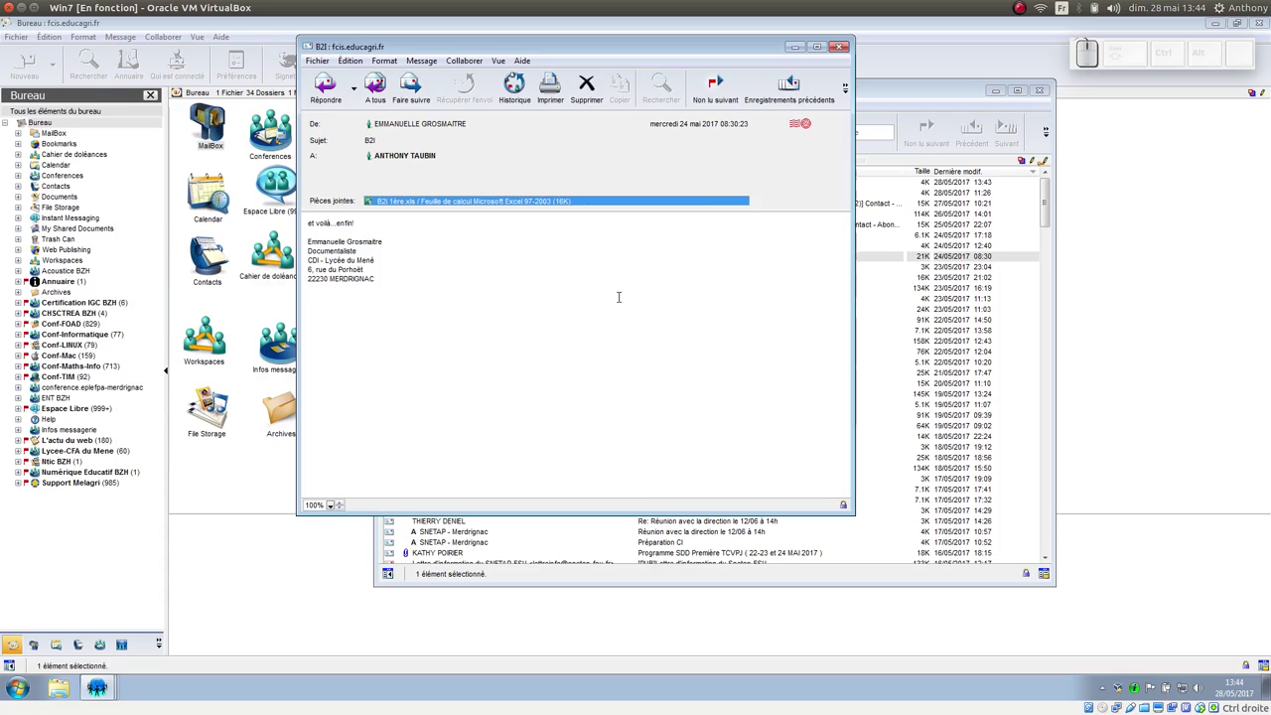